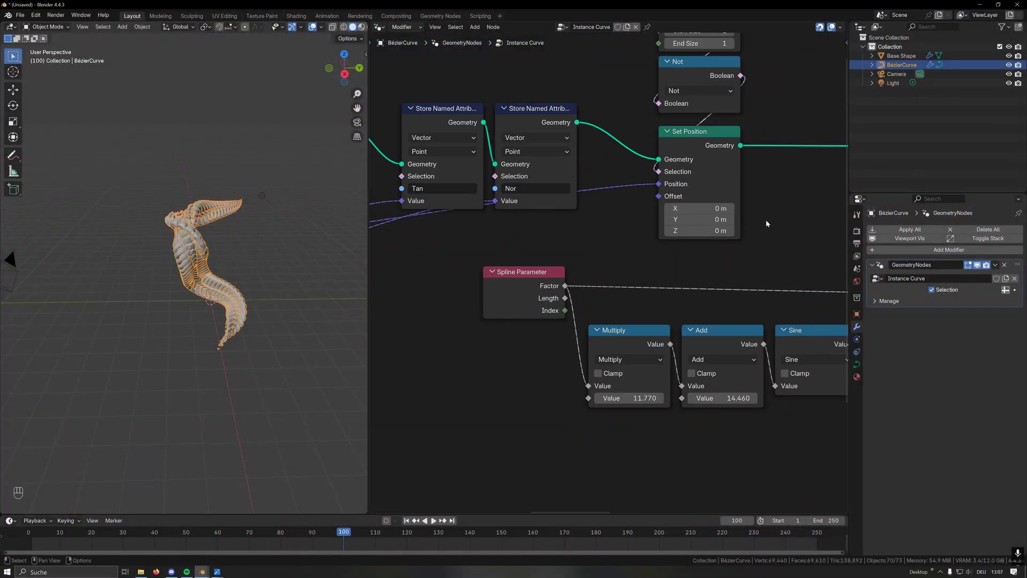
Step: Duplicate the Store Named Attribute node, insert it after Set Position and set its type to Float
left_click(774, 236)
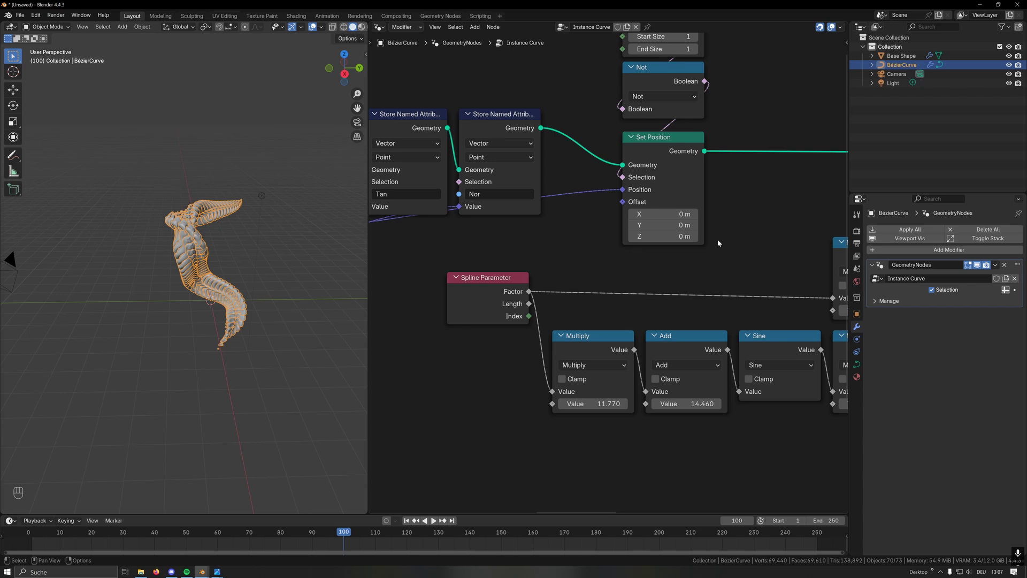
left_click(731, 183)
key("g")
left_click(636, 224)
key("shift+d")
left_click(626, 213)
left_click_drag(580, 221, 519, 200)
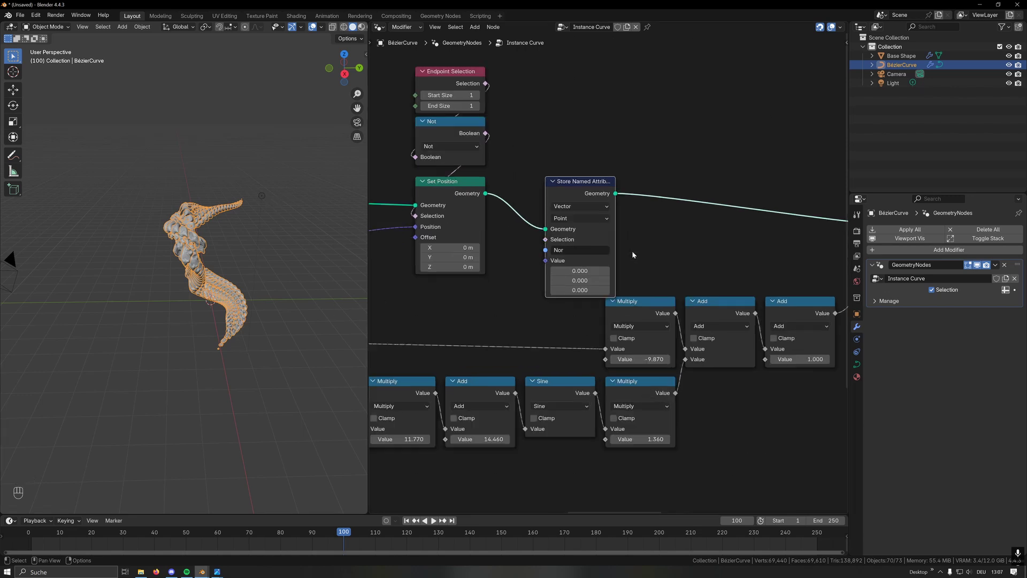
left_click(575, 179)
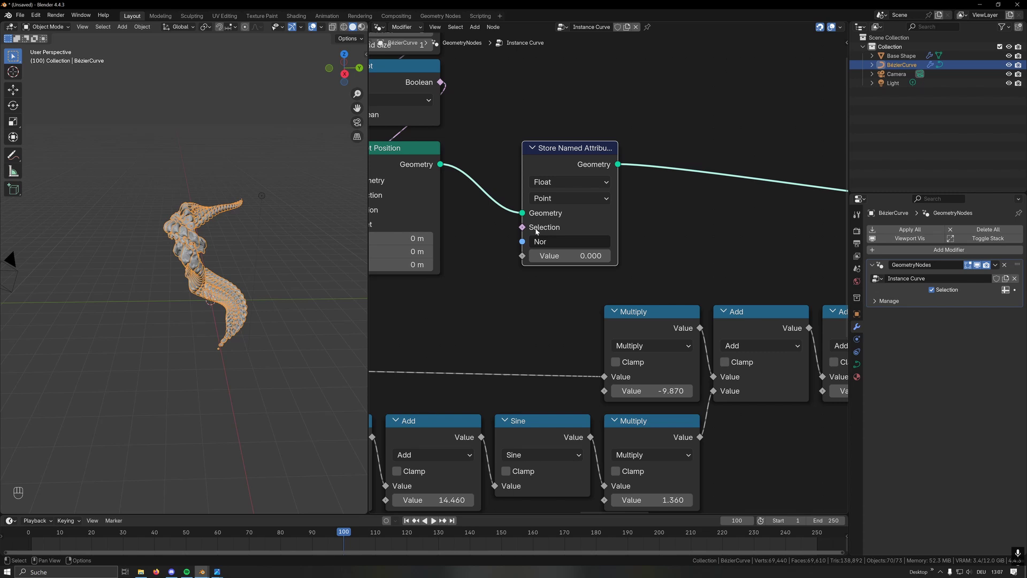
Step: Name the attribute Fac and feed a Spline Parameter Factor into its Value
left_click(464, 287)
key("shift+d")
left_click(557, 274)
left_click_drag(566, 275, 647, 243)
left_click_drag(657, 240, 657, 240)
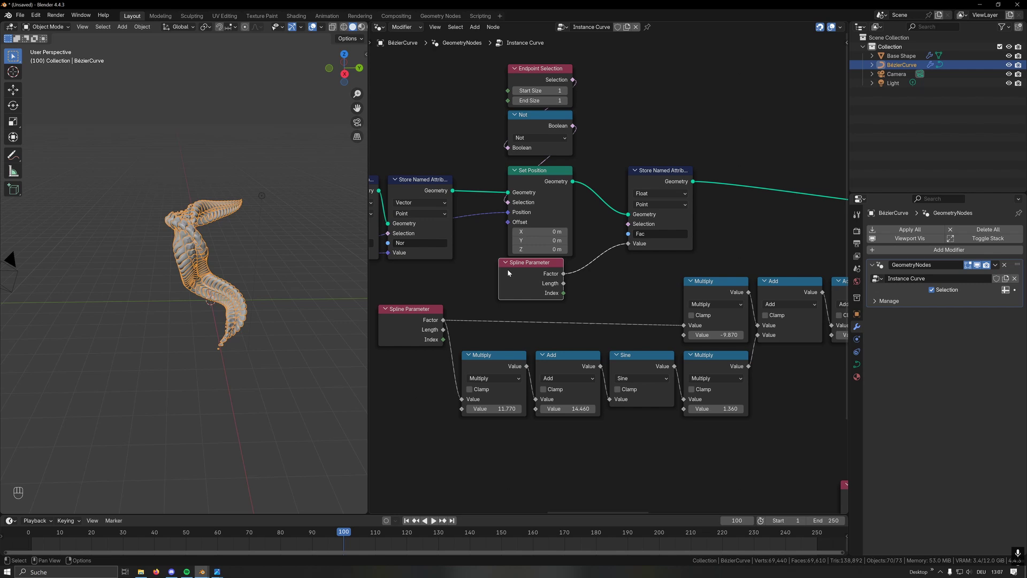
Step: Split the node editor to show the Alien Worm Shader above the geometry nodes
left_click_drag(523, 284, 657, 145)
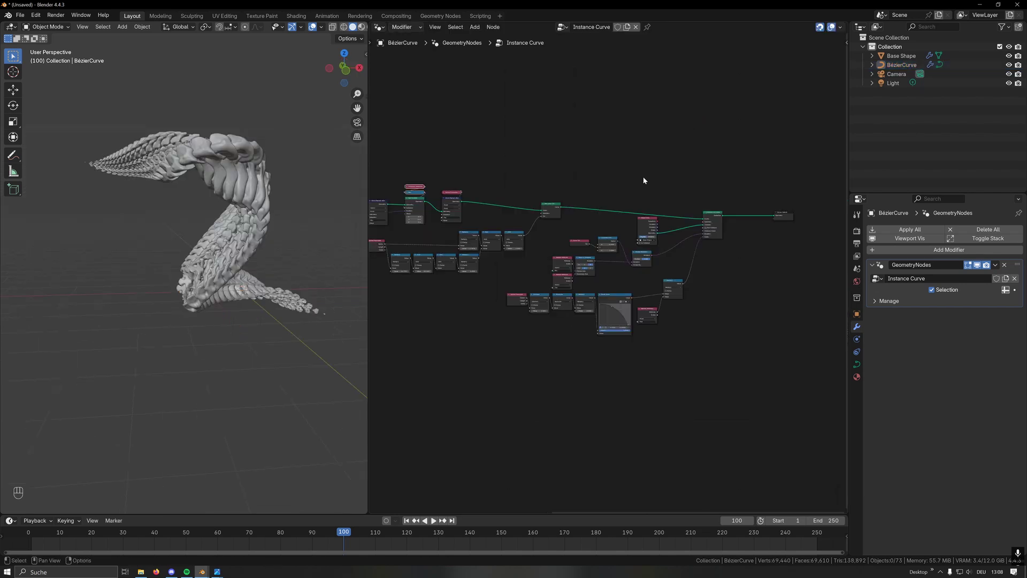
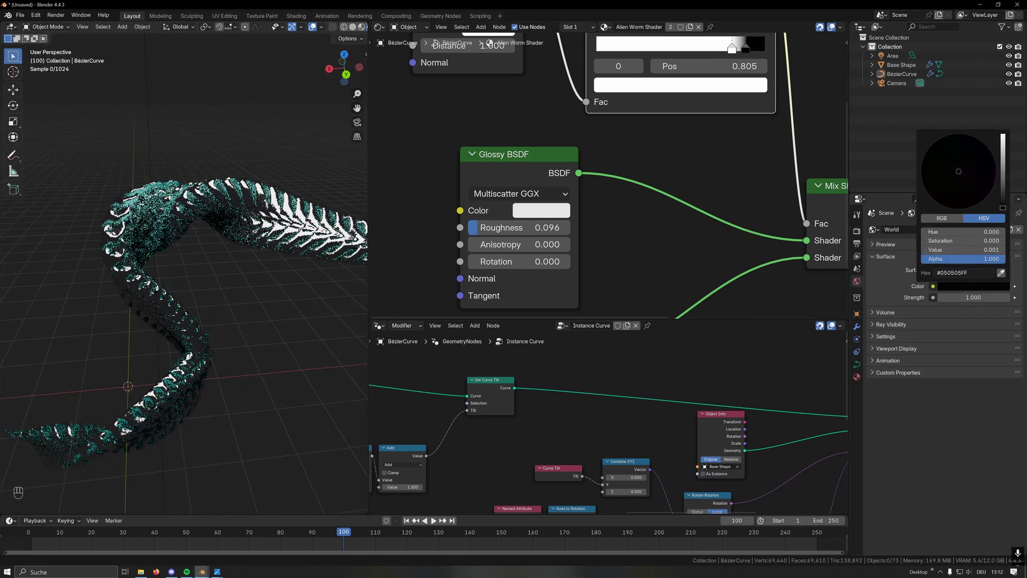
Step: Close the world colour picker and orbit the viewport around the worm
key("alt+a")
left_click_drag(299, 71, 211, 294)
left_click_drag(165, 291, 216, 289)
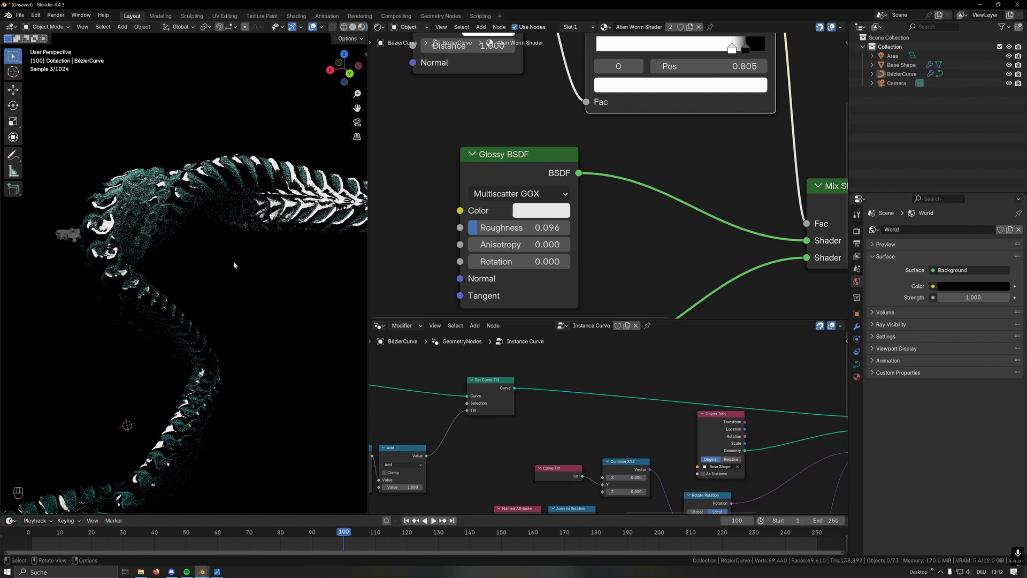
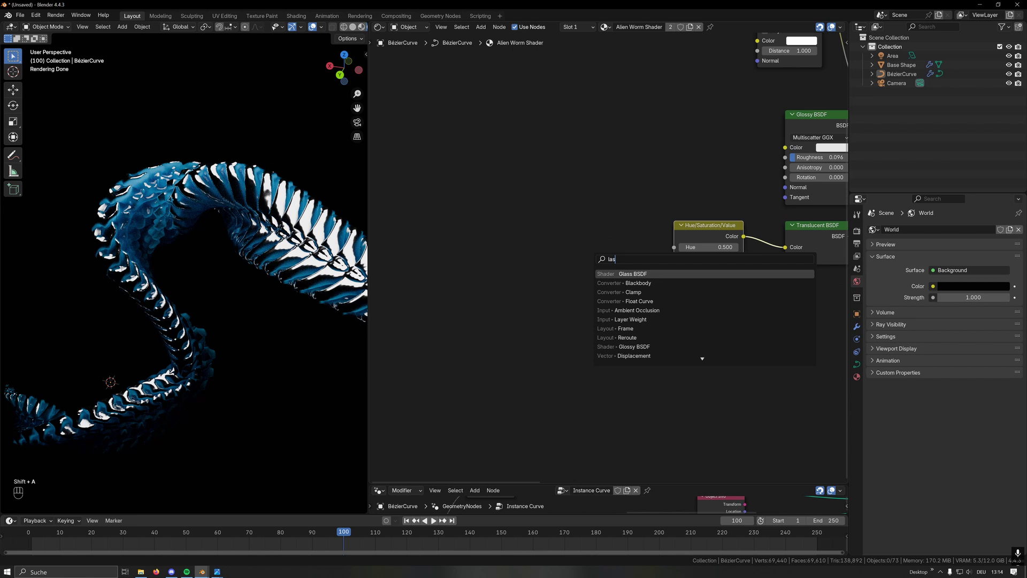
Step: Route Layer Weight Facing through Multiply 0.55 and Add math nodes into the Hue input
middle_click(435, 235)
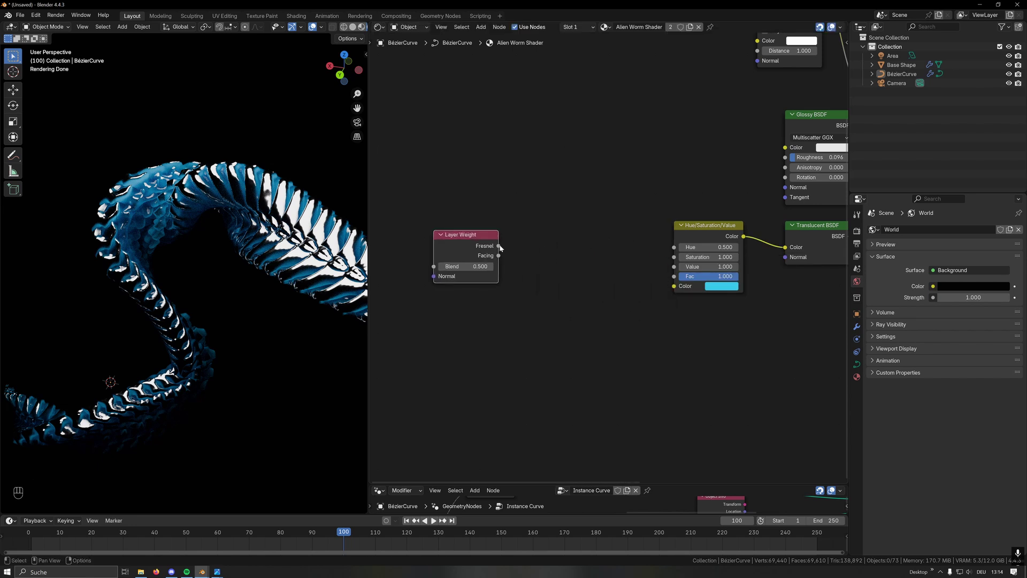
left_click_drag(504, 259, 672, 249)
left_click_drag(159, 171, 189, 234)
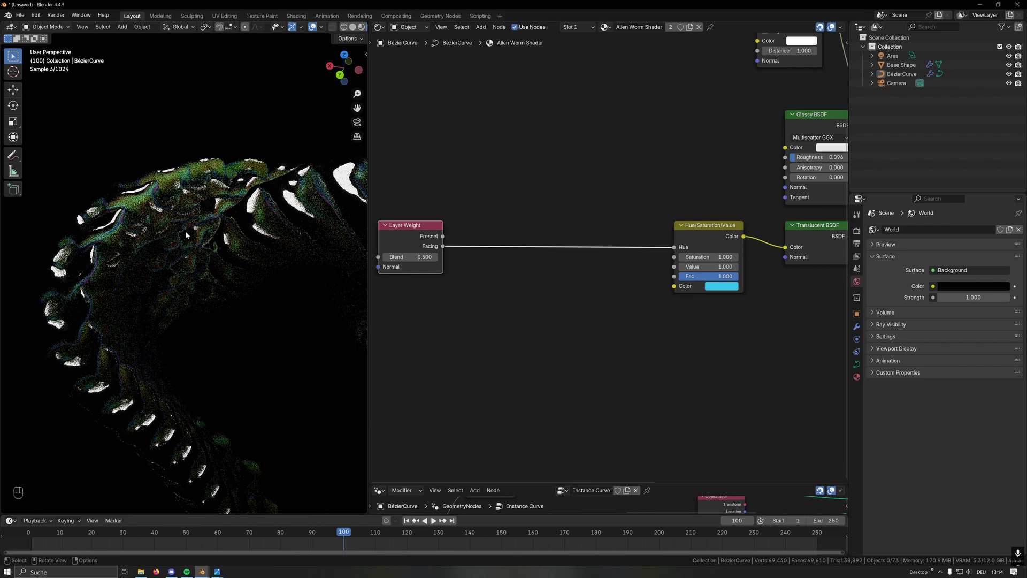
key("shift+a")
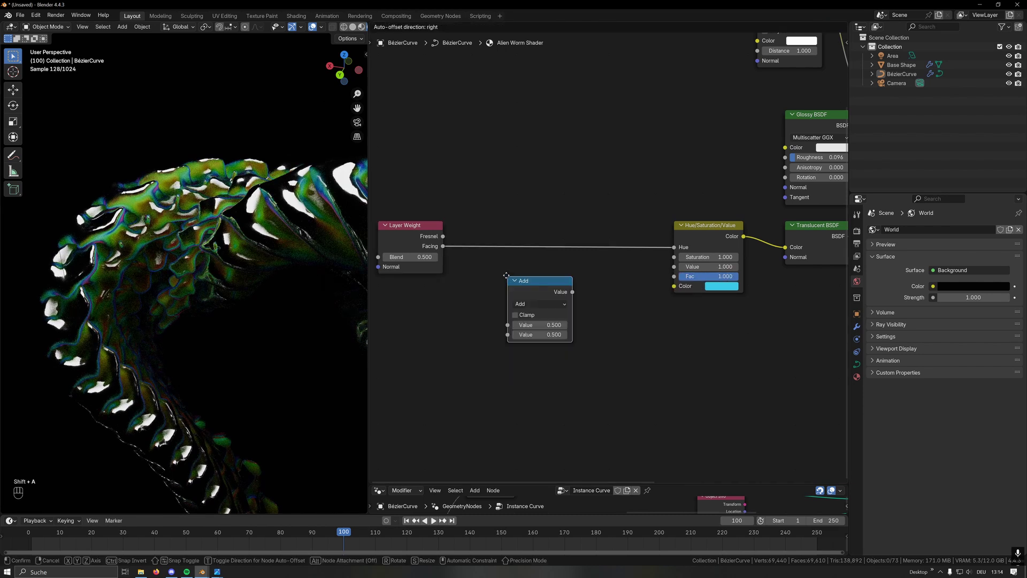
left_click(517, 252)
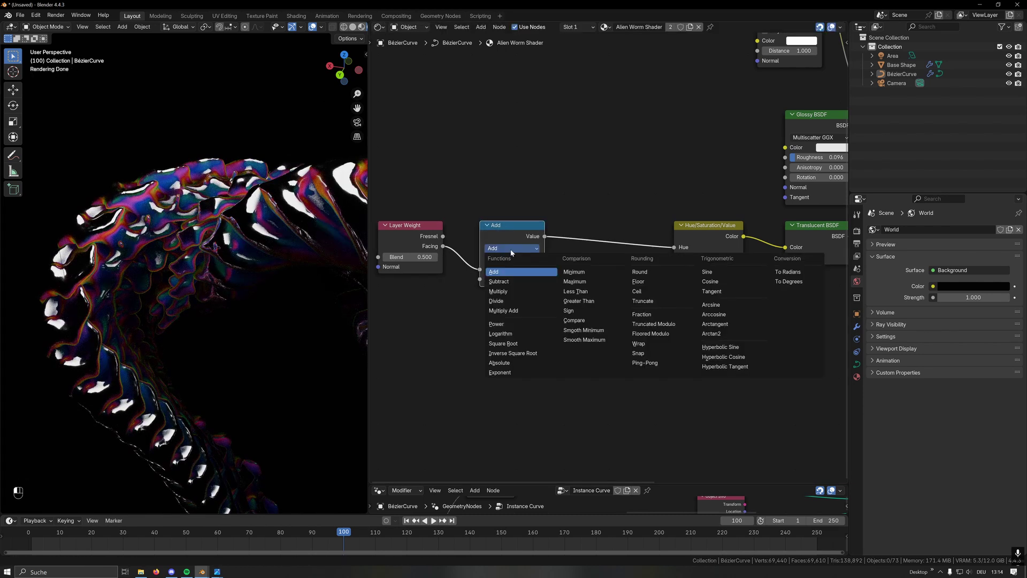
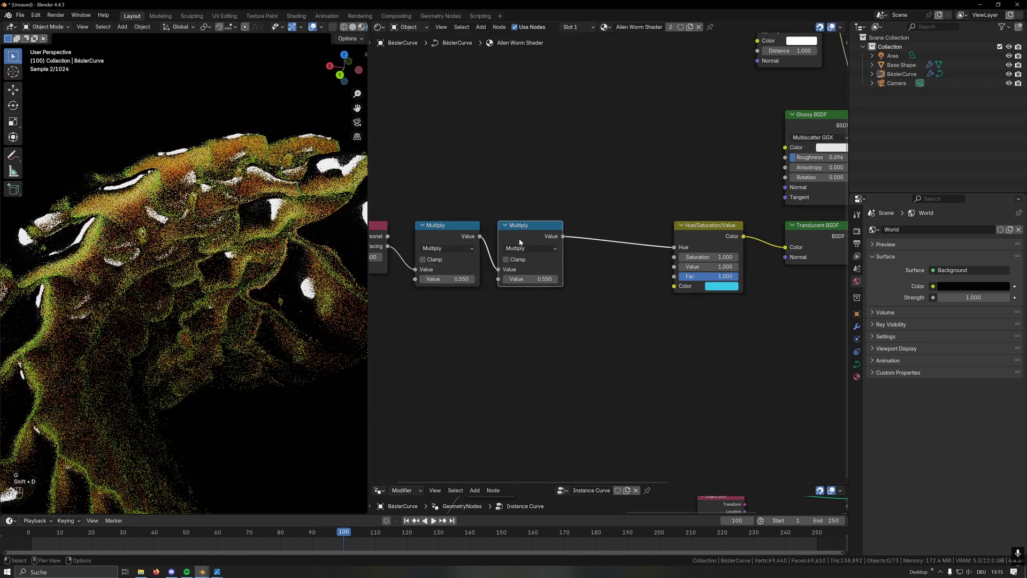
middle_click(533, 276)
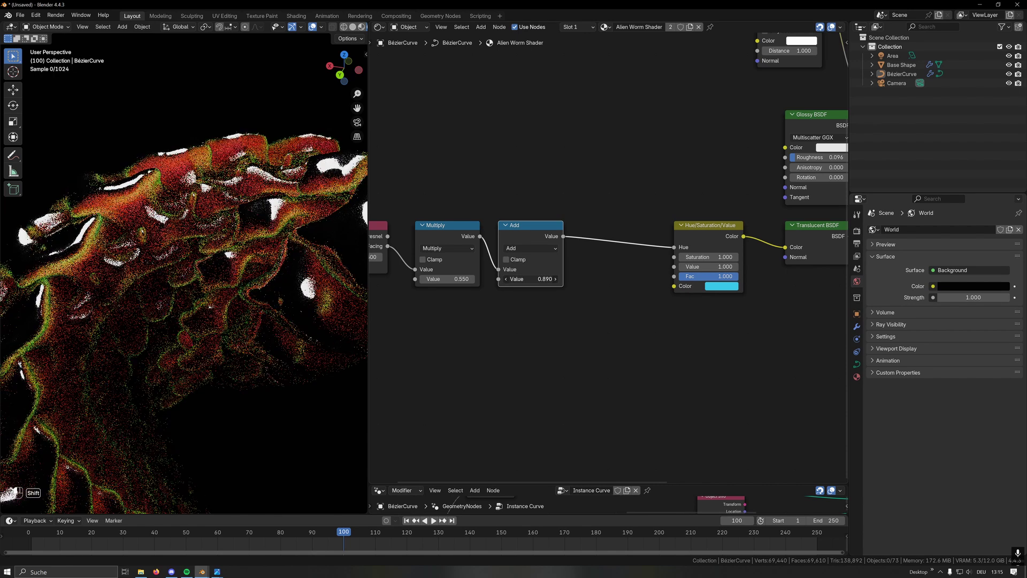
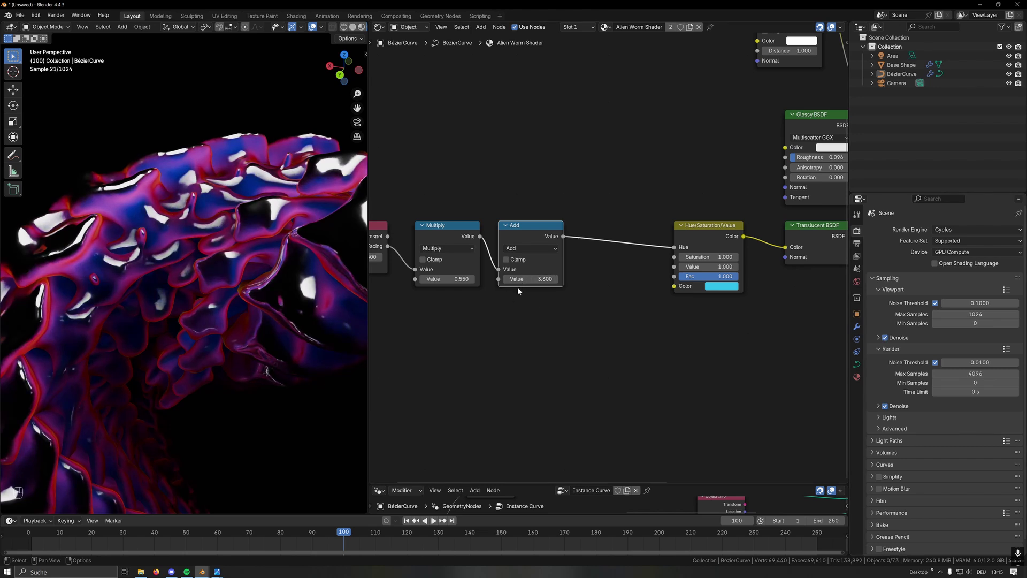
Step: Duplicate the Ambient Occlusion node above Layer Weight for a Multiply 0.65 / Add 3.84 chain
key("g")
left_click(528, 295)
left_click(484, 207)
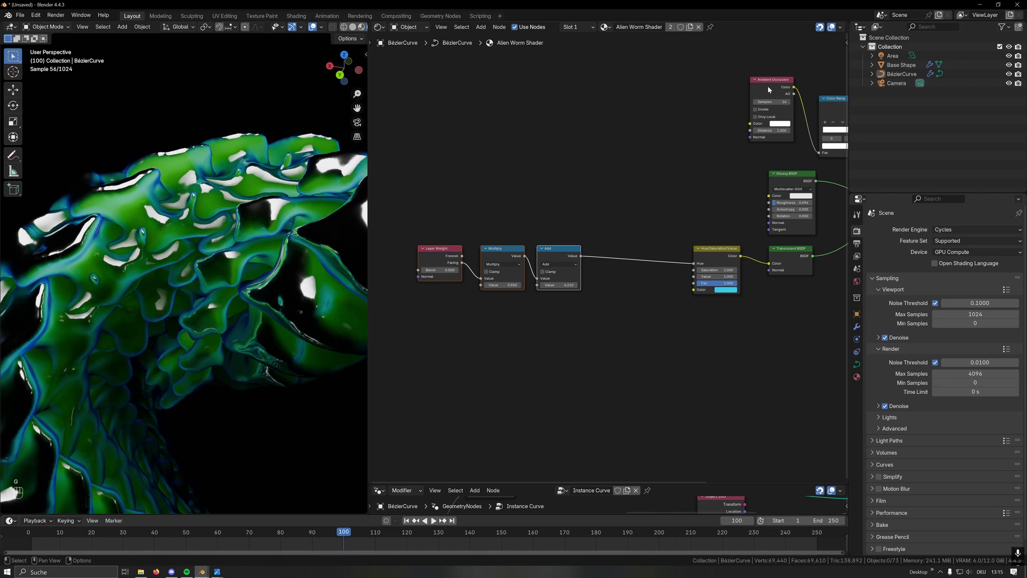
key("shift+d")
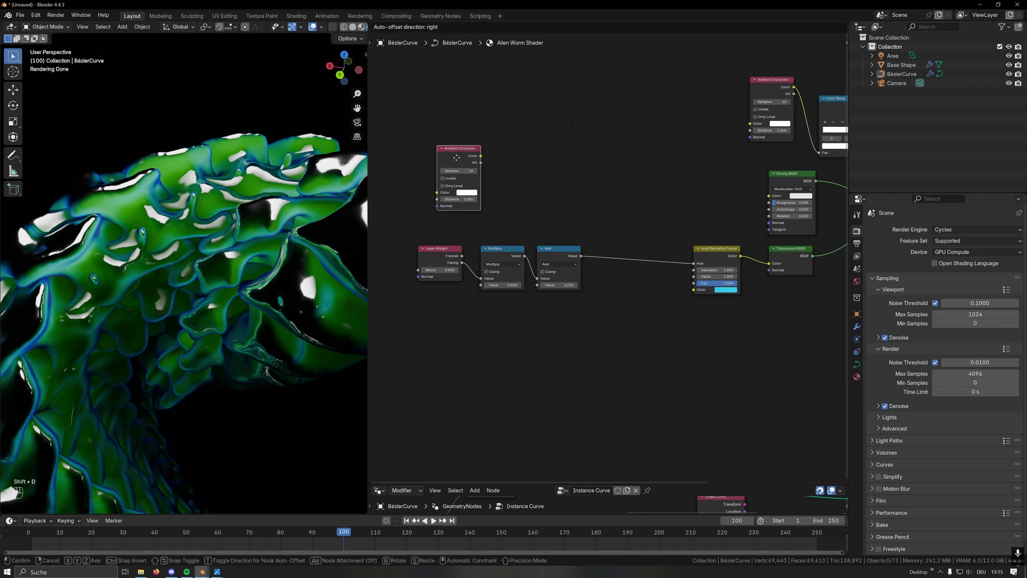
left_click(455, 229)
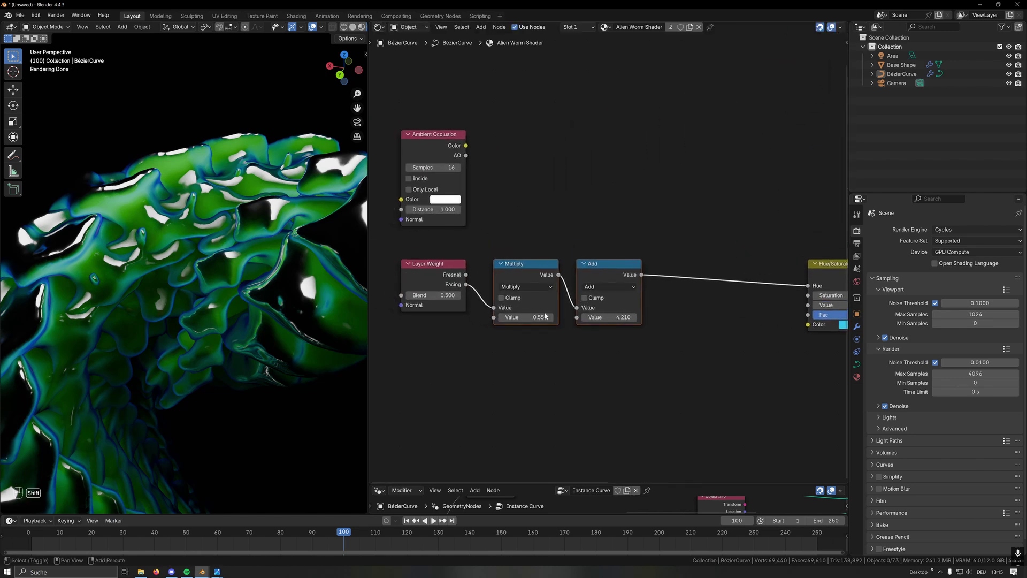
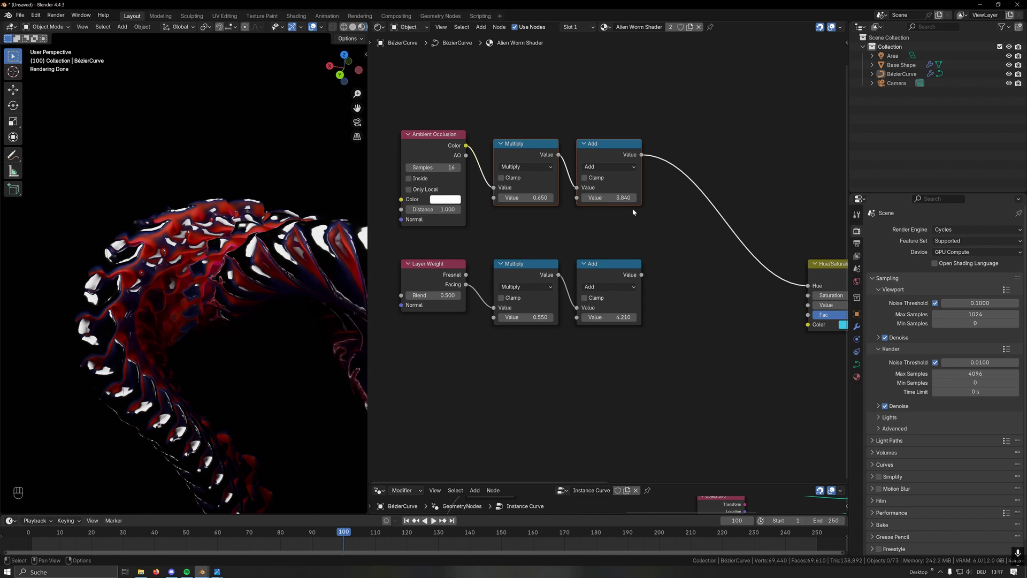
Step: Combine the occlusion and facing chains with an Add node into Hue
left_click(603, 155)
left_click(693, 193)
Step: Retune the Multiply and Add values and offset the summed result by Add 0.5 before Hue
left_click_drag(646, 273, 669, 235)
left_click(699, 195)
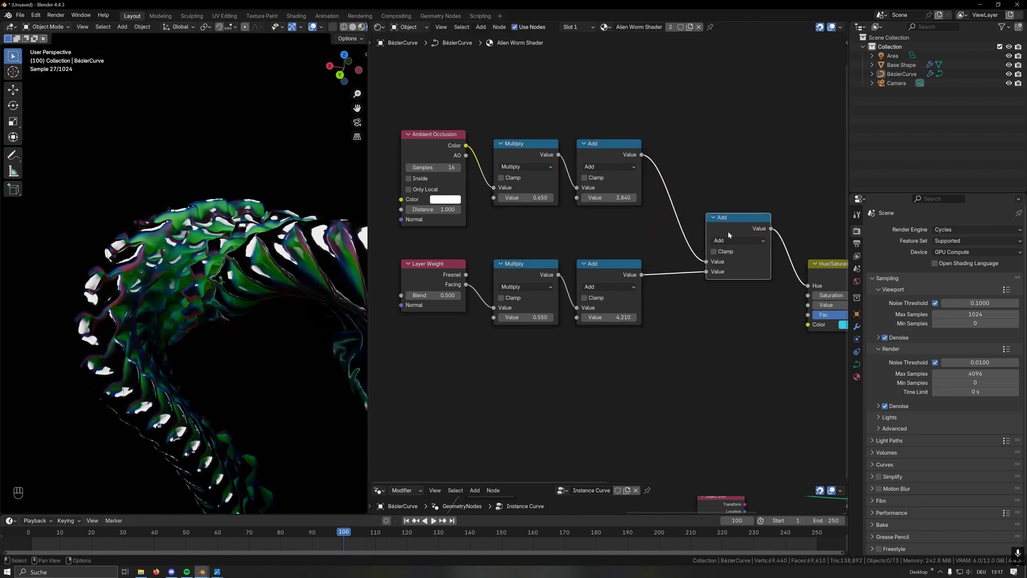
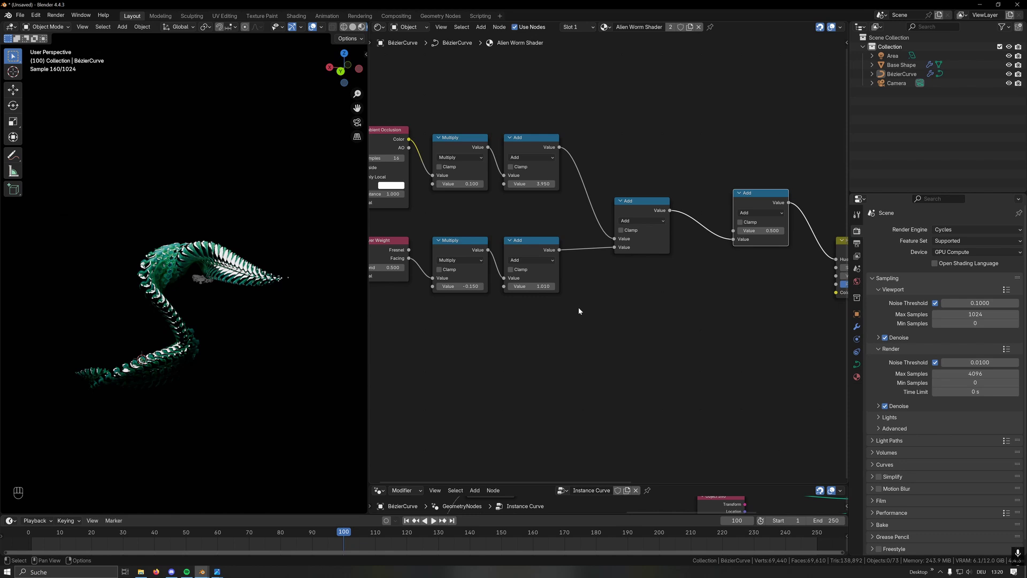
left_click(649, 306)
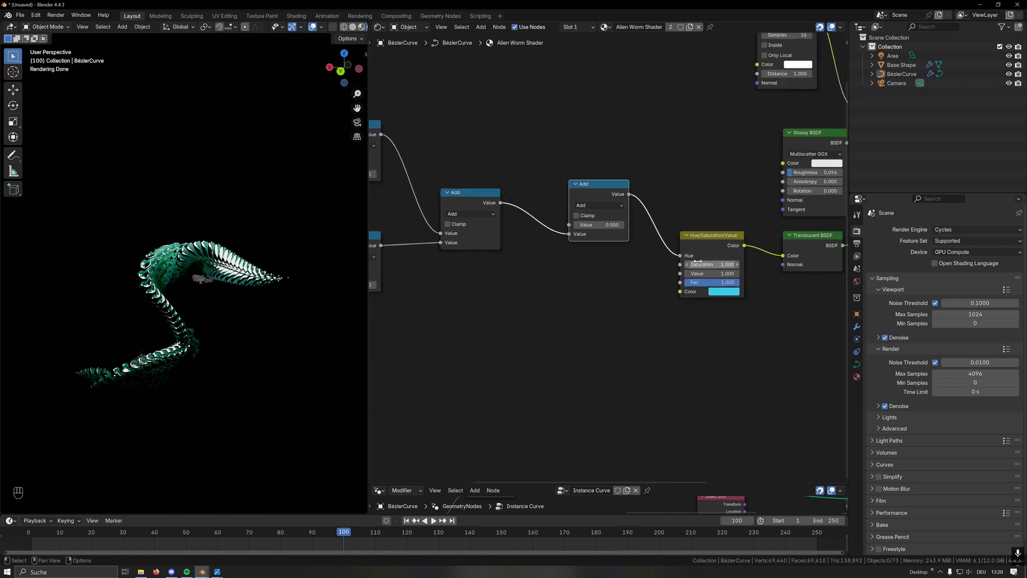
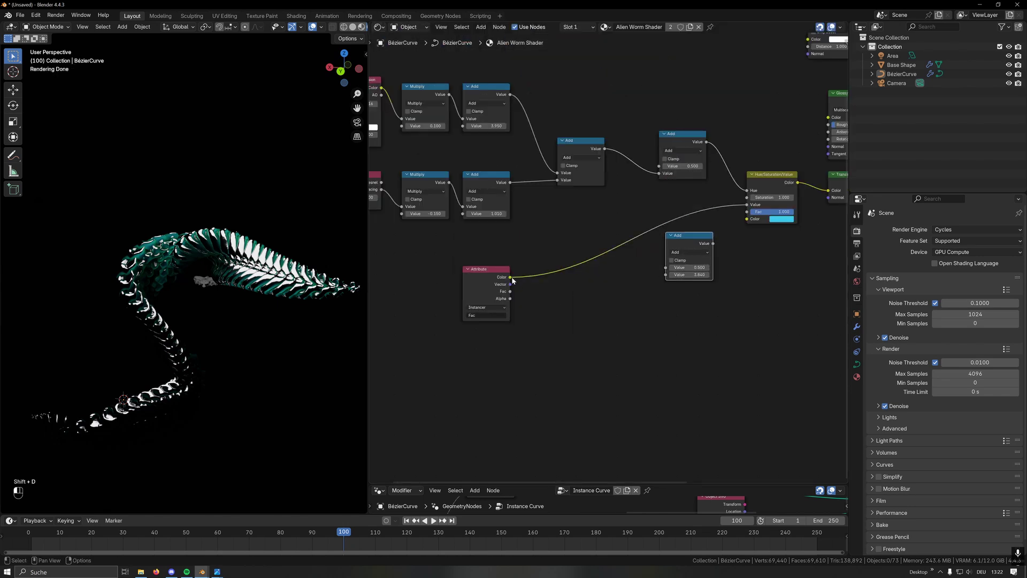
Step: Drop an Add 0.5 math node onto the Instancer Fac attribute link into Hue/Saturation/Value
left_click_drag(715, 246, 699, 239)
left_click(691, 243)
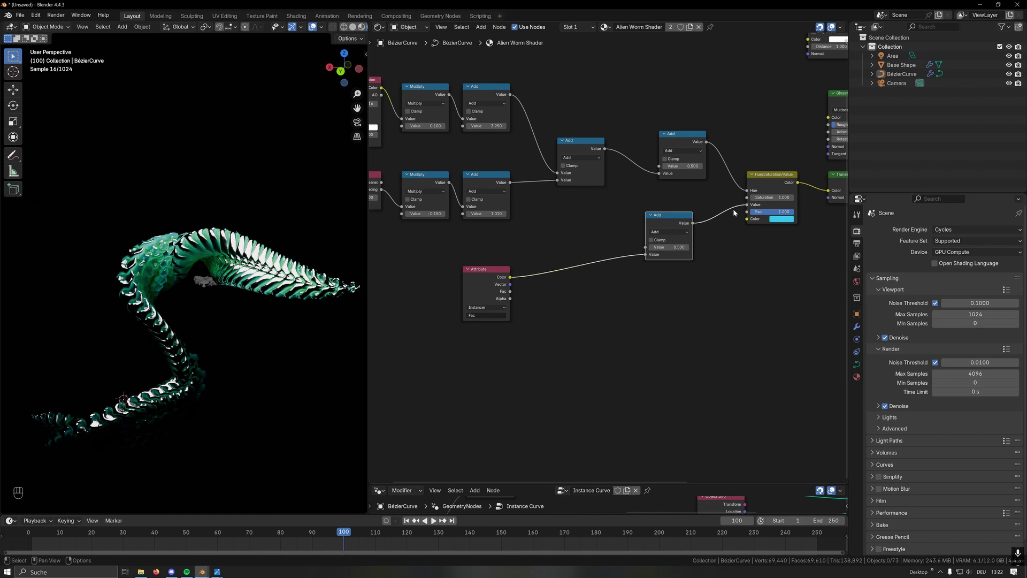
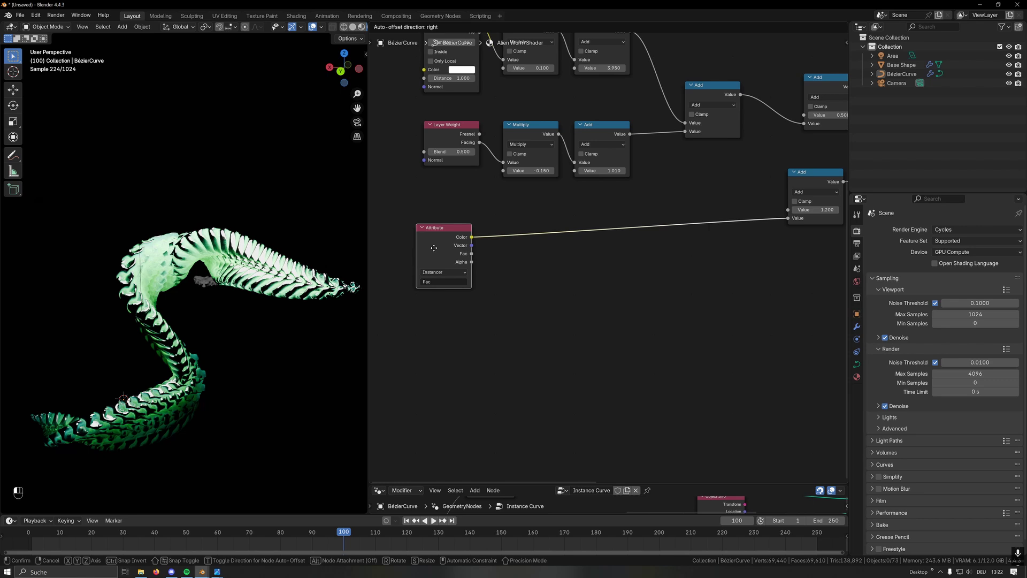
Step: Send Attribute Color through Add -0.2 into a black Color Ramp with a white stop near 0.8
key("shift+a")
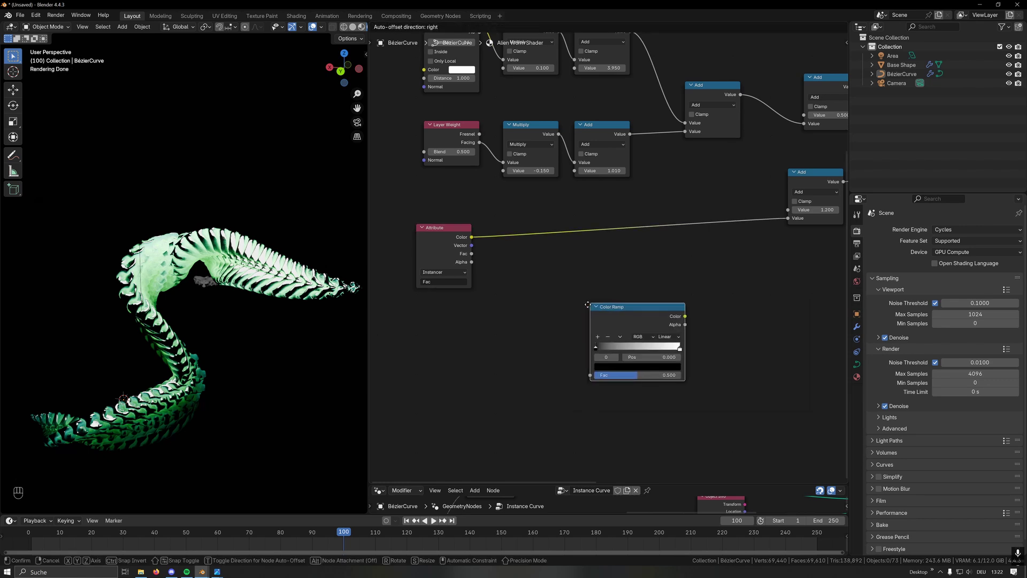
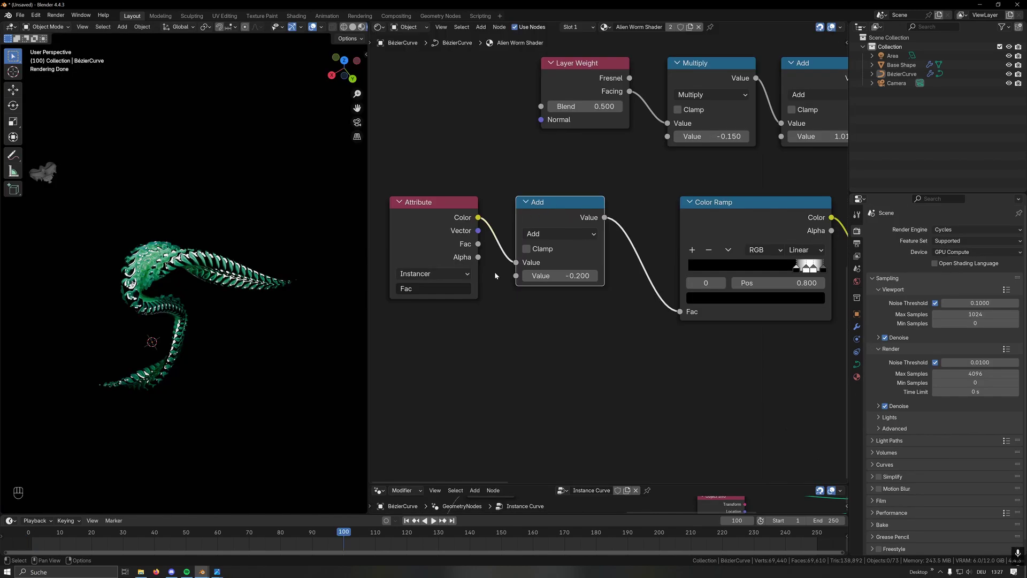
left_click(549, 223)
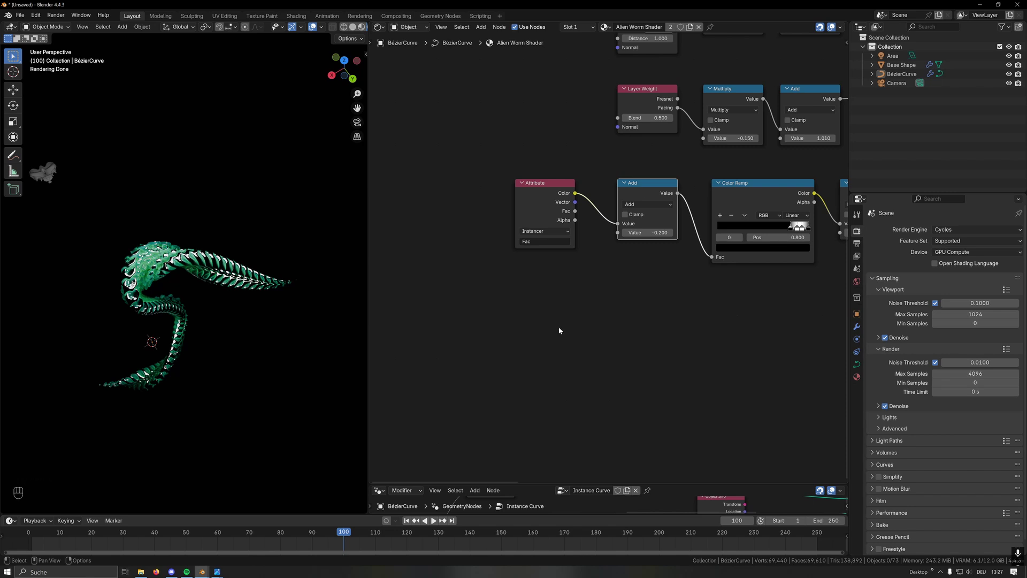
Step: Drive the Add offset with a #frame Value remapped 1–96 to -0.2–1, end at frame 96 and play
left_click(649, 185)
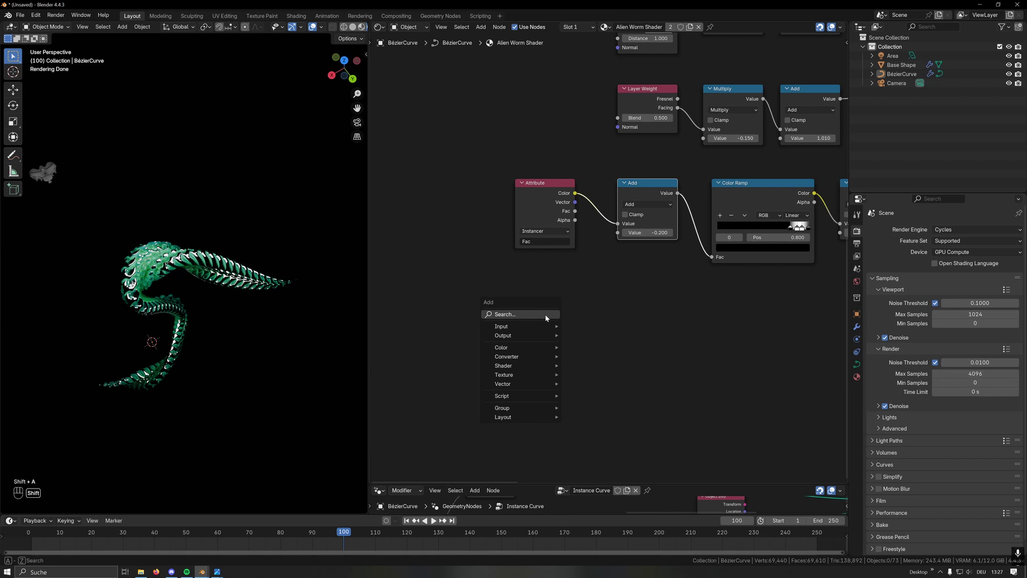
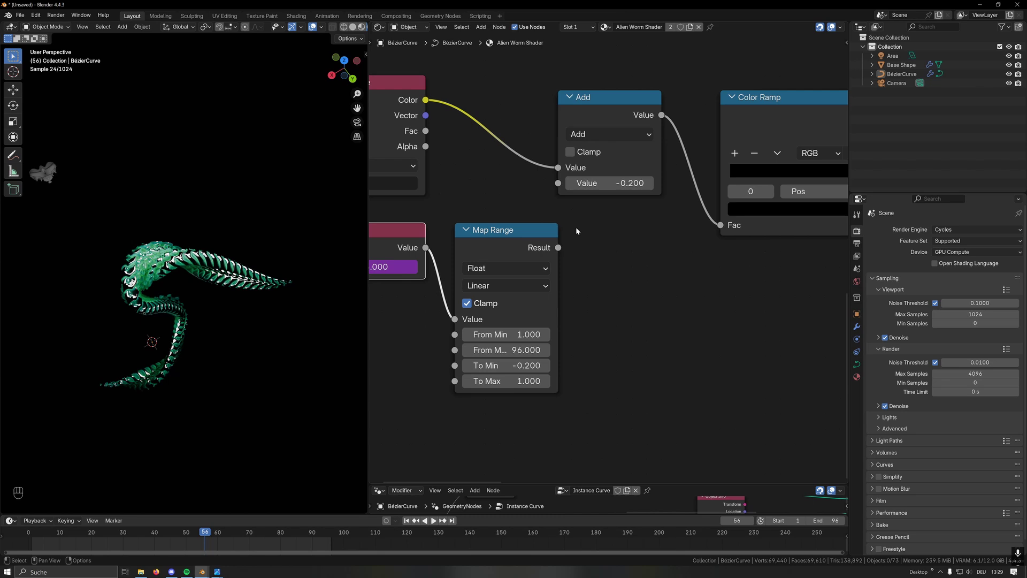
left_click_drag(561, 245, 554, 194)
middle_click(449, 228)
left_click(424, 239)
key("g")
key("space")
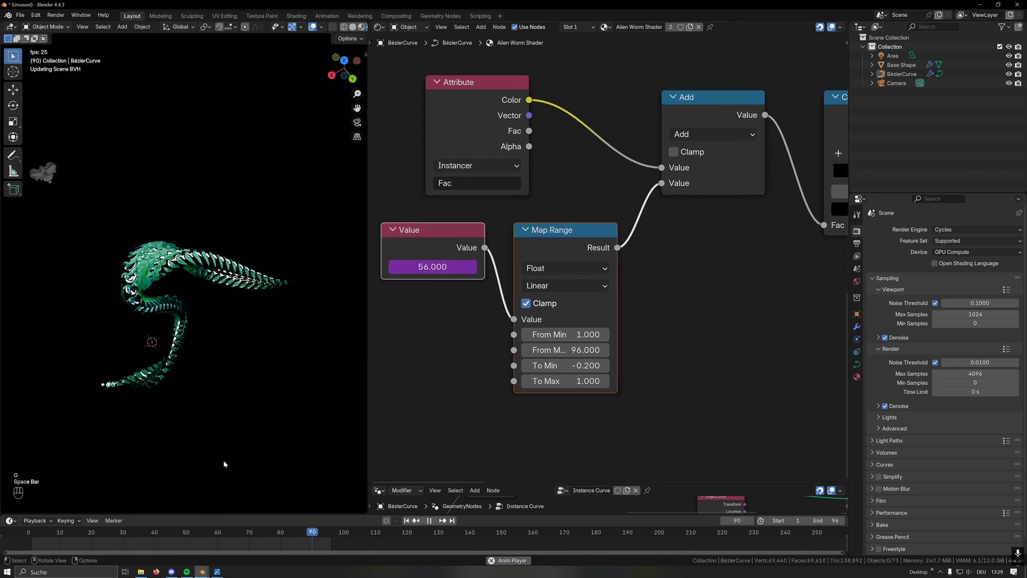
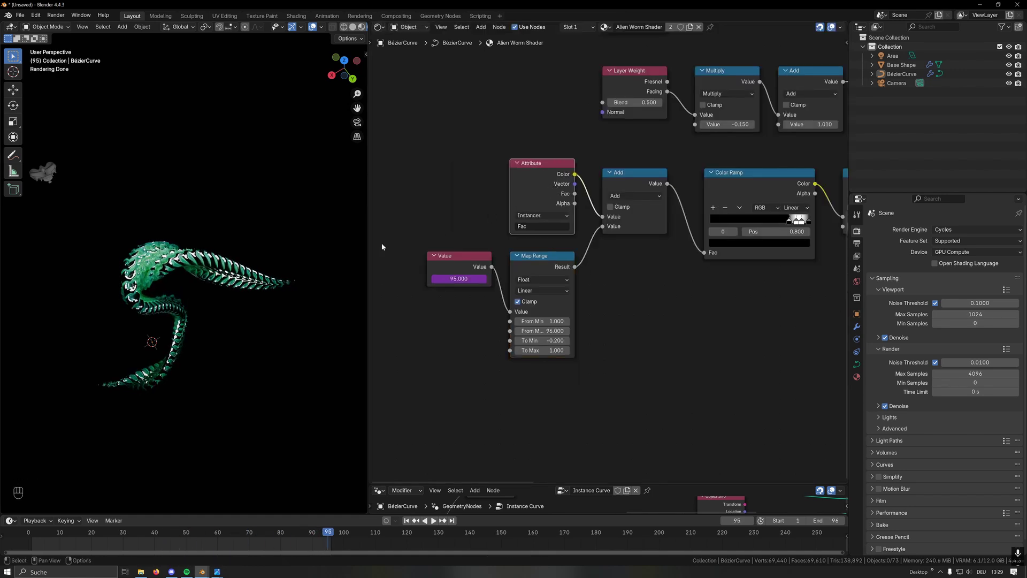
Step: Insert a Floored Modulo after the Add node and remap frames 1–48 with Clamp off
middle_click(792, 289)
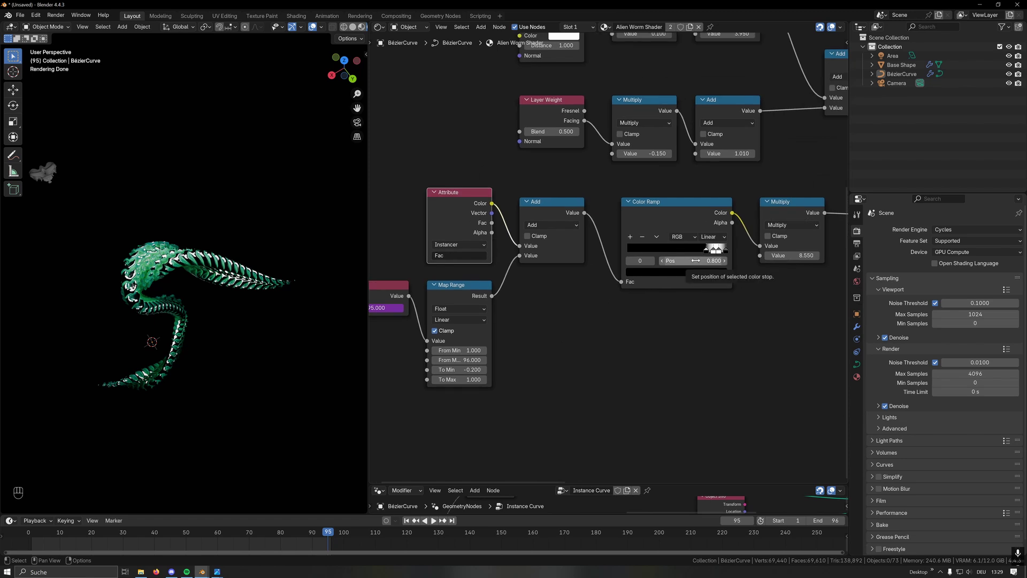
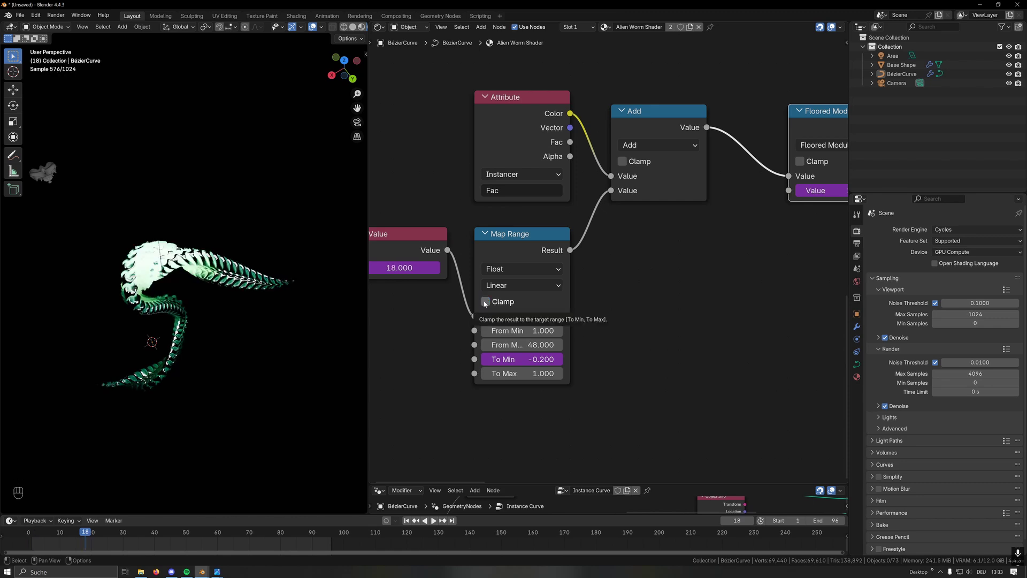
Step: Restore Map Range From Max to 96 and replay to confirm the slower band travel
key("shift+Left")
key("space")
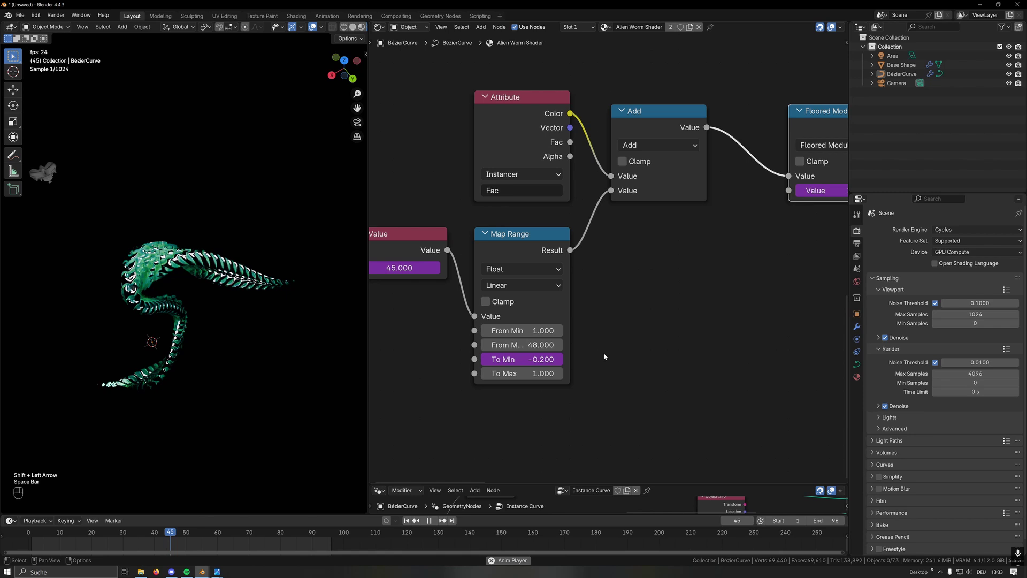
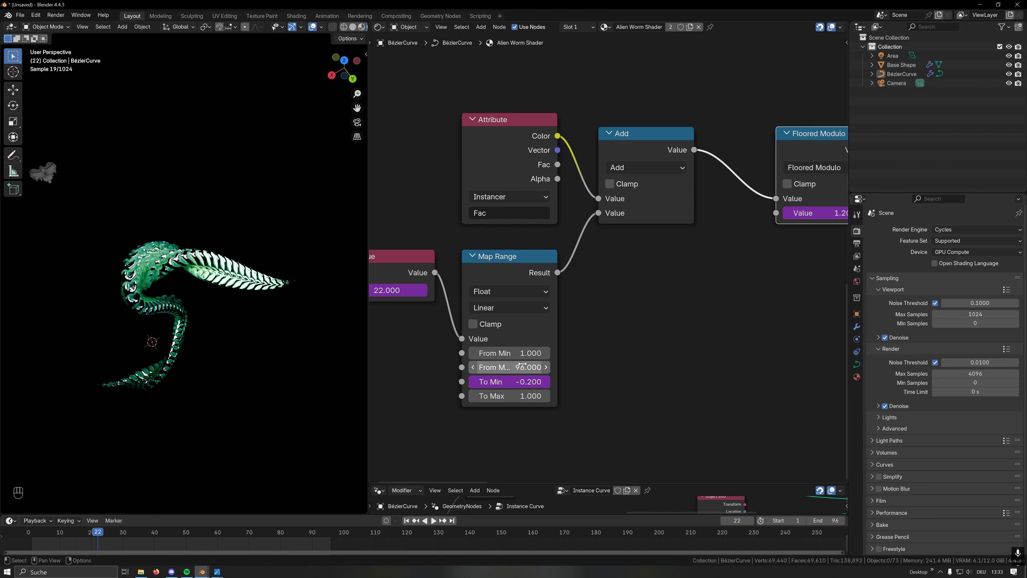
key("space")
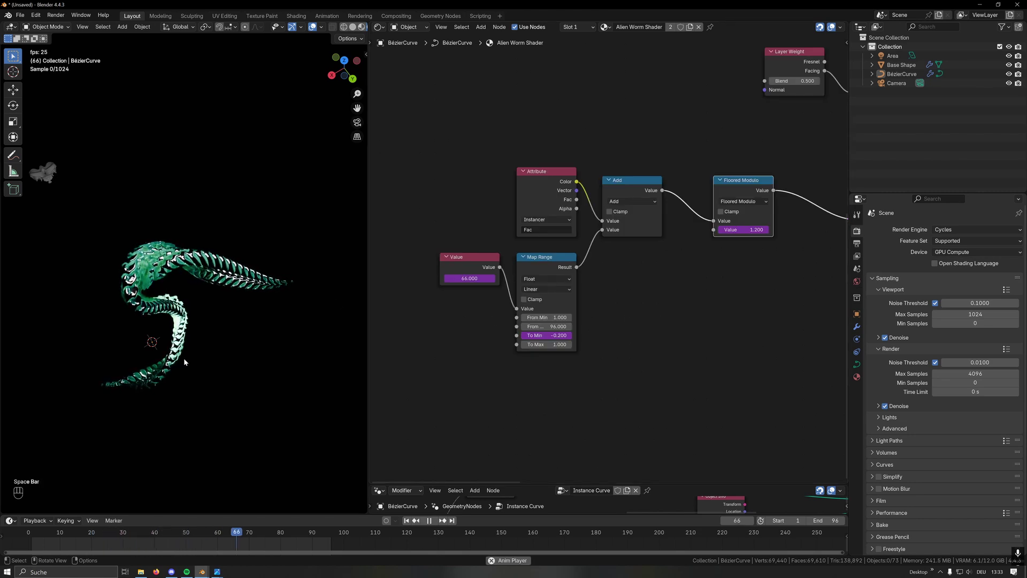
key("g")
left_click(599, 217)
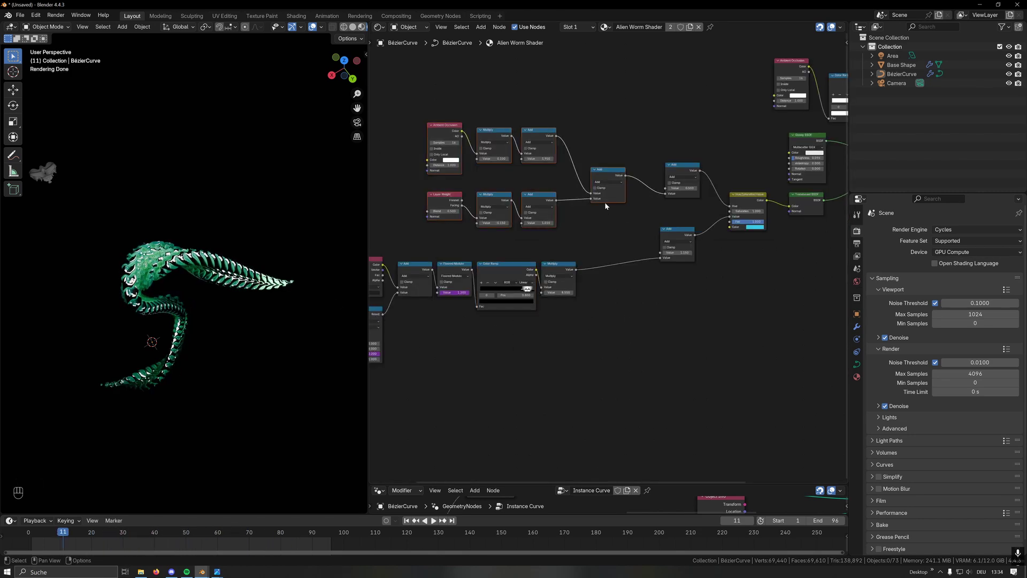
key("g")
left_click(298, 293)
key("space")
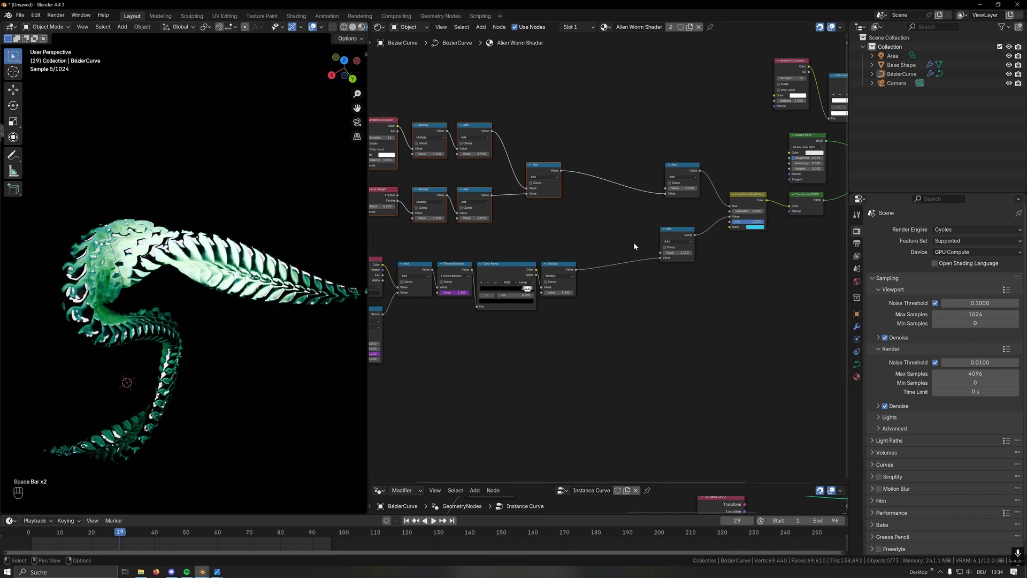